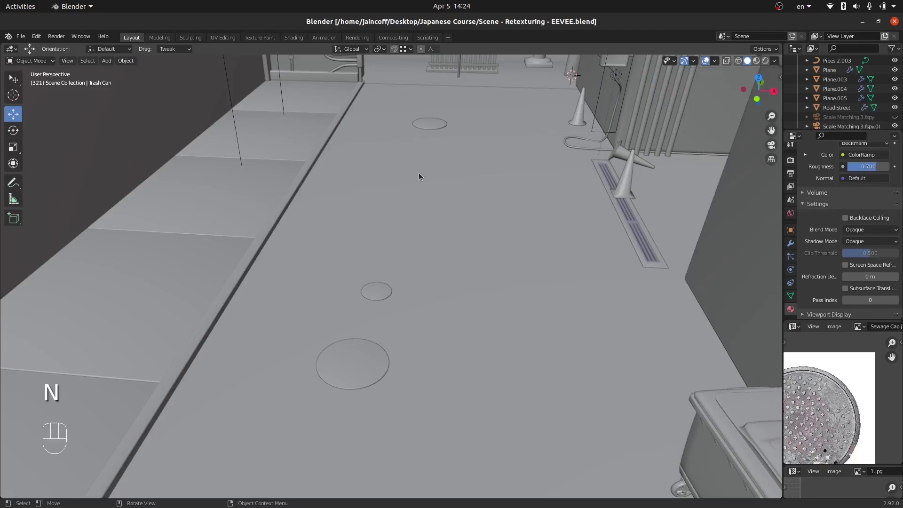
Step: Enter walk navigation and move first-person down the alley toward the tree
{"action": "key", "text": "shift+t"}
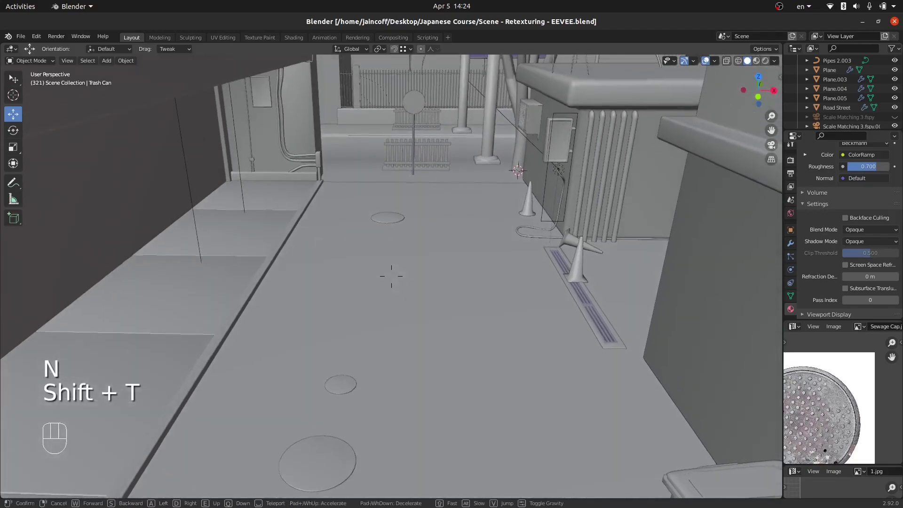
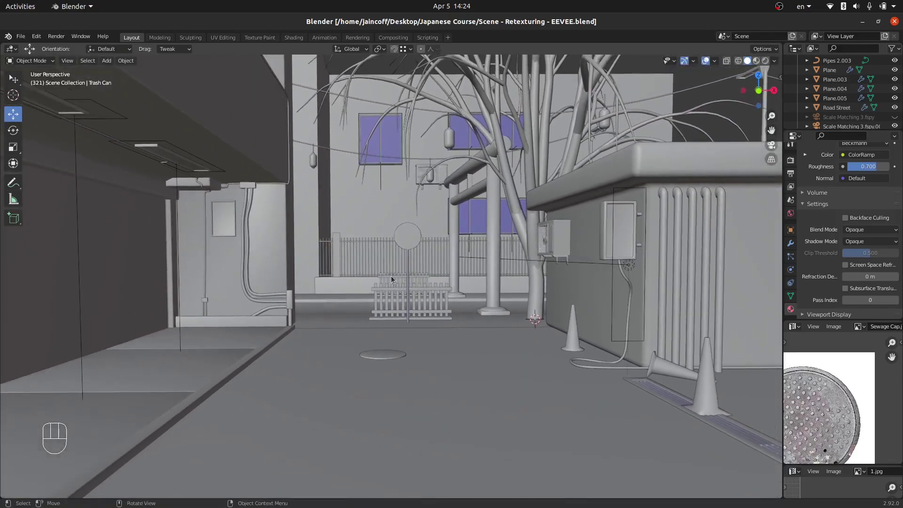
Step: Switch to the scene camera view, show the Timeline and jump to frame 0
{"action": "key", "text": "KP_0"}
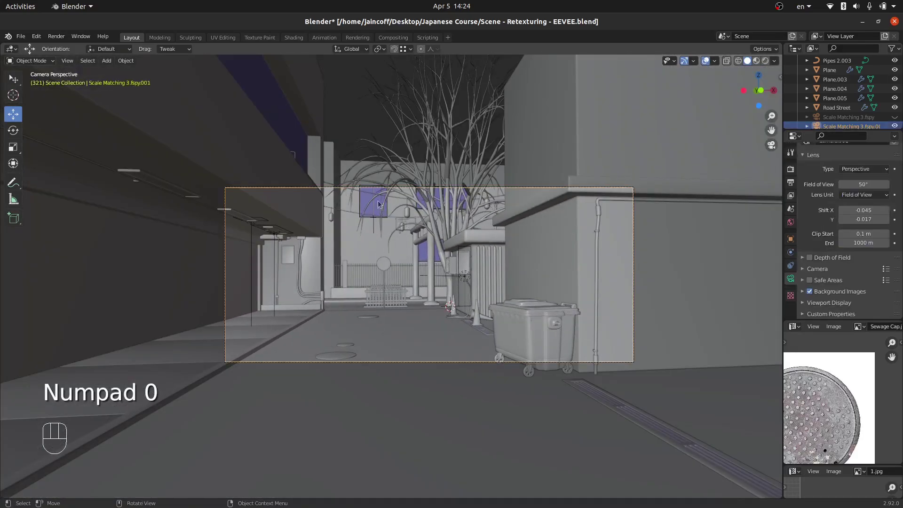
{"action": "left_click", "coordinate": [491, 254]}
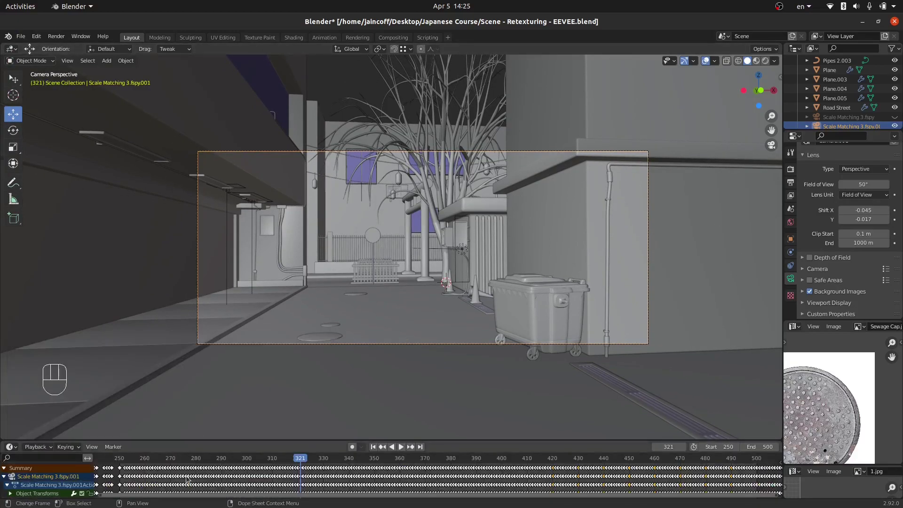
{"action": "left_click_drag", "start_coordinate": [200, 476], "coordinate": [112, 484]}
{"action": "middle_click", "coordinate": [141, 487]}
{"action": "left_click_drag", "start_coordinate": [186, 480], "coordinate": [167, 482]}
{"action": "middle_click", "coordinate": [230, 474]}
{"action": "left_click_drag", "start_coordinate": [247, 480], "coordinate": [277, 449]}
{"action": "key", "text": "a"}
Step: Show the N sidebar's Item tab with the camera's location and rotation values
{"action": "key", "text": "n"}
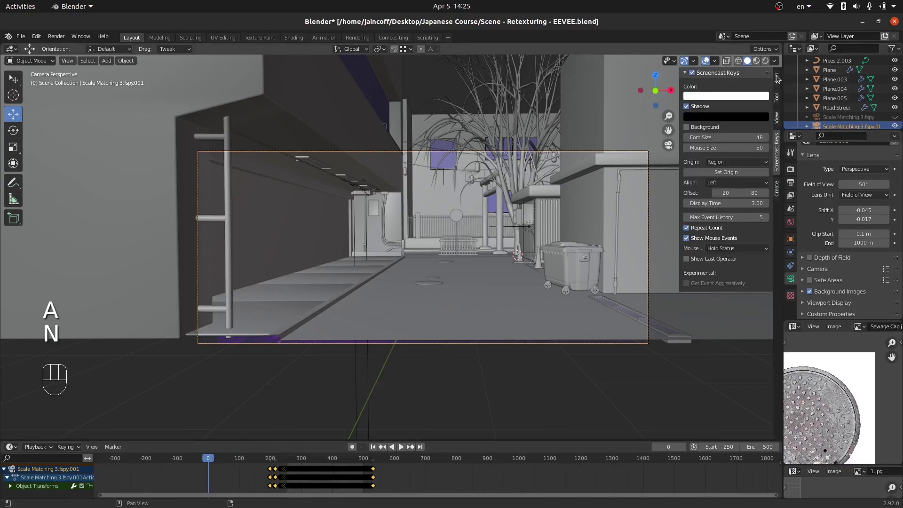
{"action": "left_click", "coordinate": [775, 79]}
{"action": "middle_click", "coordinate": [428, 255]}
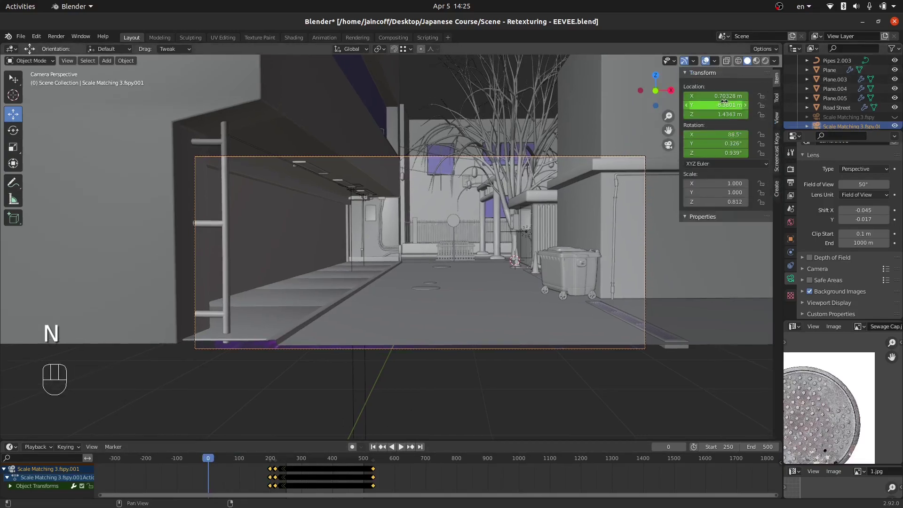
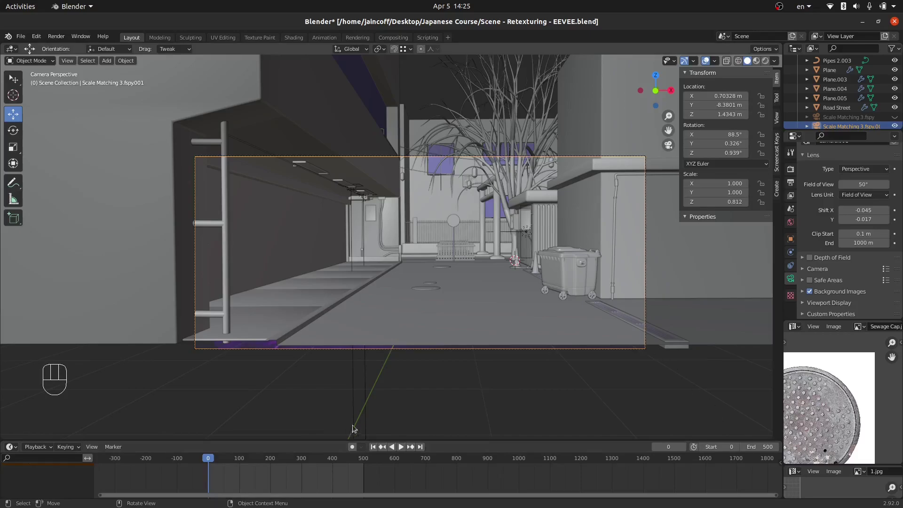
Step: Set the animation Start frame to 0 and orbit out of the camera view
{"action": "left_click_drag", "start_coordinate": [424, 267], "coordinate": [432, 244]}
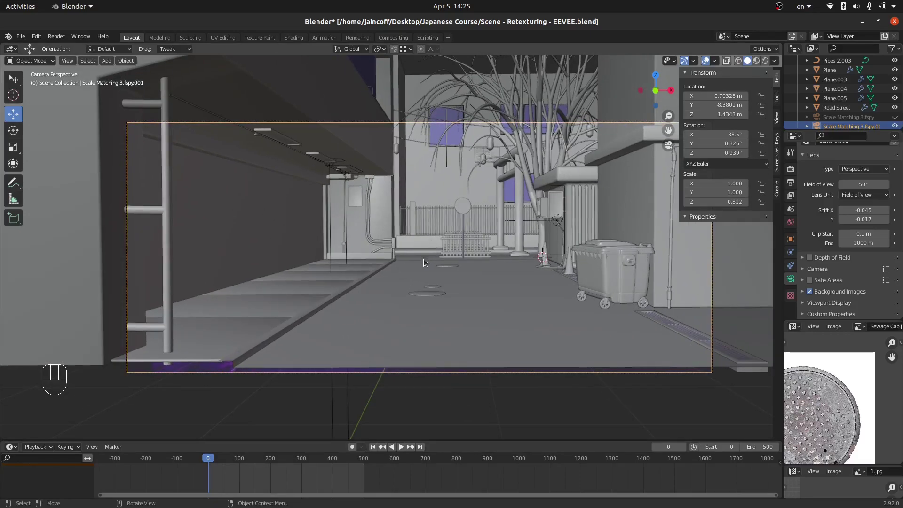
{"action": "key", "text": "shift+t"}
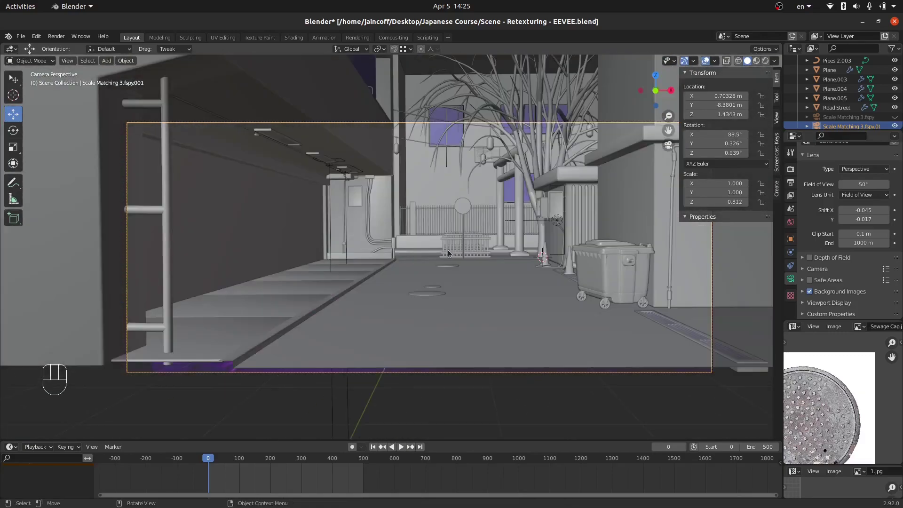
{"action": "left_click_drag", "start_coordinate": [448, 263], "coordinate": [362, 299]}
Step: Place the 3D cursor on the alley floor at the entrance
{"action": "left_click_drag", "start_coordinate": [154, 311], "coordinate": [197, 290]}
{"action": "left_click_drag", "start_coordinate": [354, 277], "coordinate": [406, 263]}
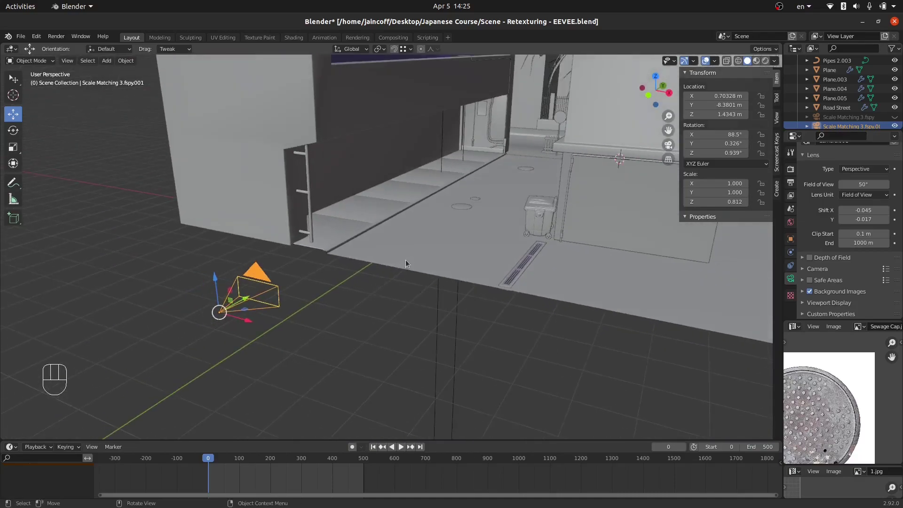
{"action": "middle_click", "coordinate": [417, 255]}
{"action": "key", "text": "shift+s"}
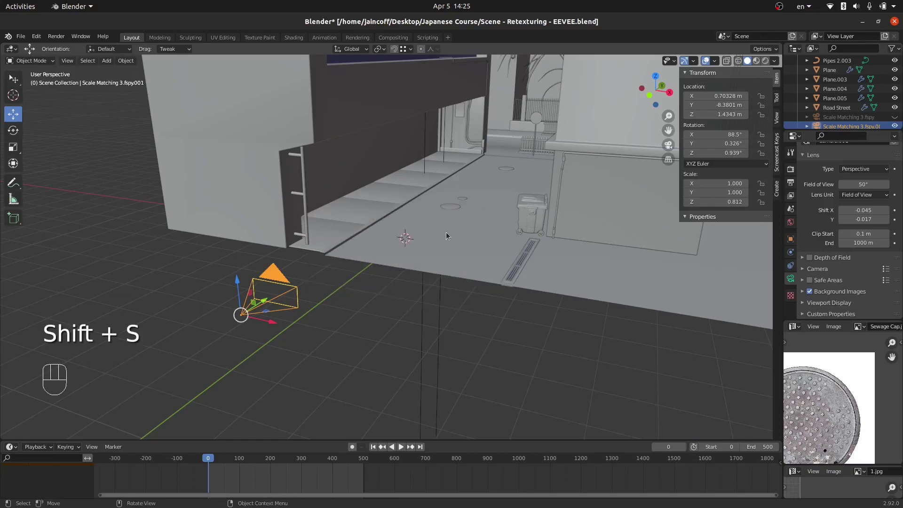
Step: Add a plane mesh and scale it about 6.53 m by 17 m along the alley floor
{"action": "key", "text": "shift+a"}
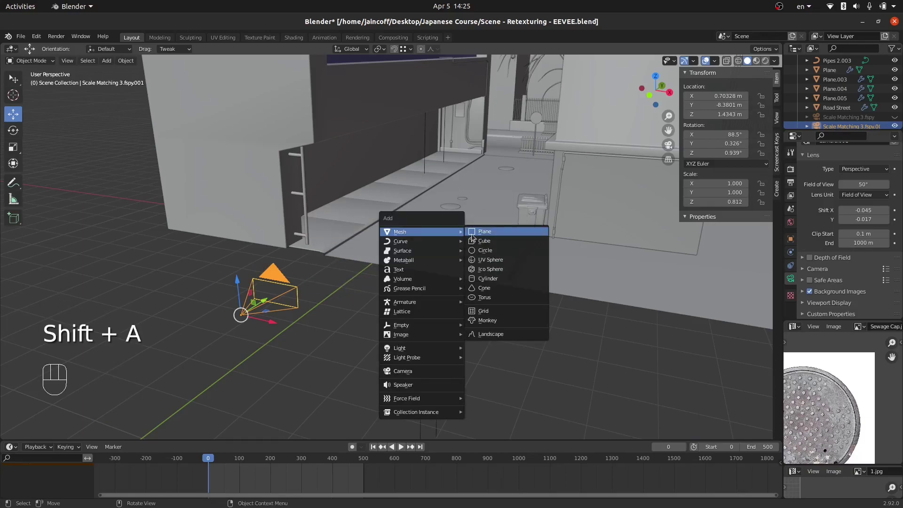
{"action": "left_click_drag", "start_coordinate": [415, 277], "coordinate": [415, 293]}
{"action": "key", "text": "s"}
{"action": "key", "text": "s"}
{"action": "key", "text": "Tab"}
{"action": "key", "text": "s"}
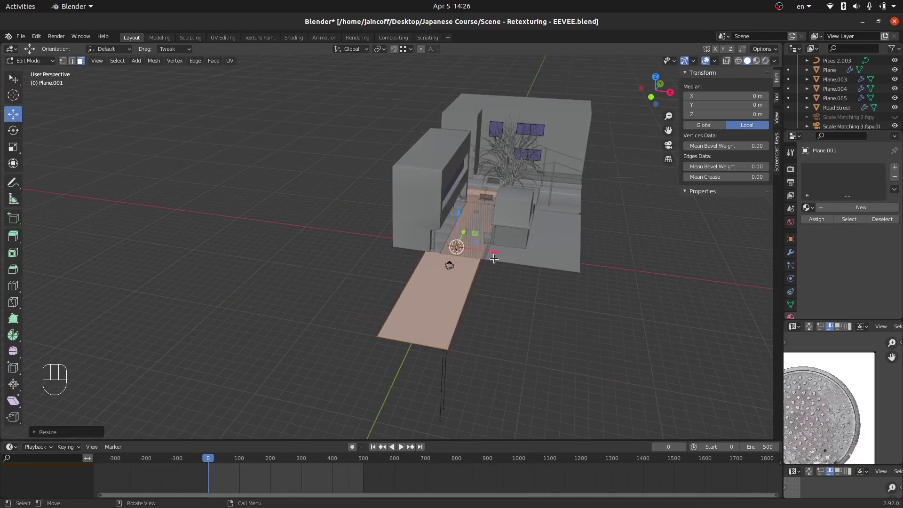
{"action": "key", "text": "s"}
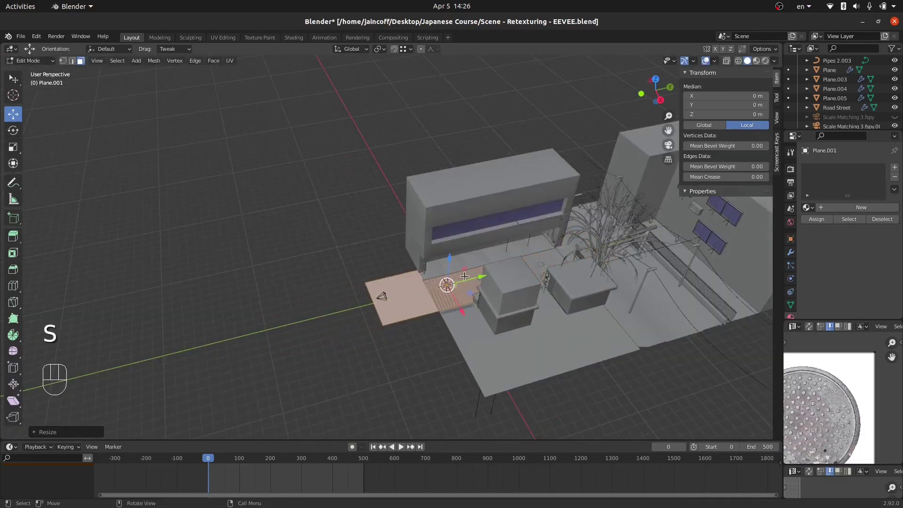
Step: Fit the plane's edge to the alley floor, leave Edit Mode and return to camera view
{"action": "left_click_drag", "start_coordinate": [472, 276], "coordinate": [383, 313]}
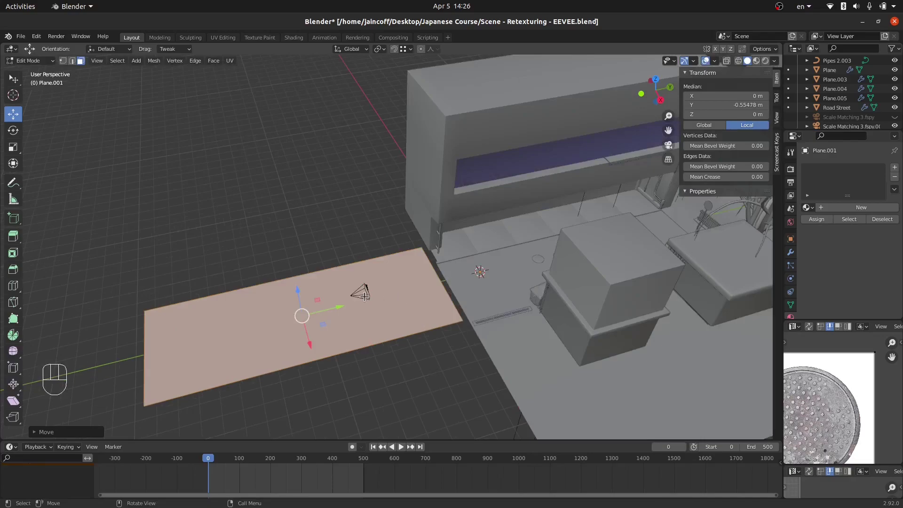
{"action": "key", "text": "shift+Tab"}
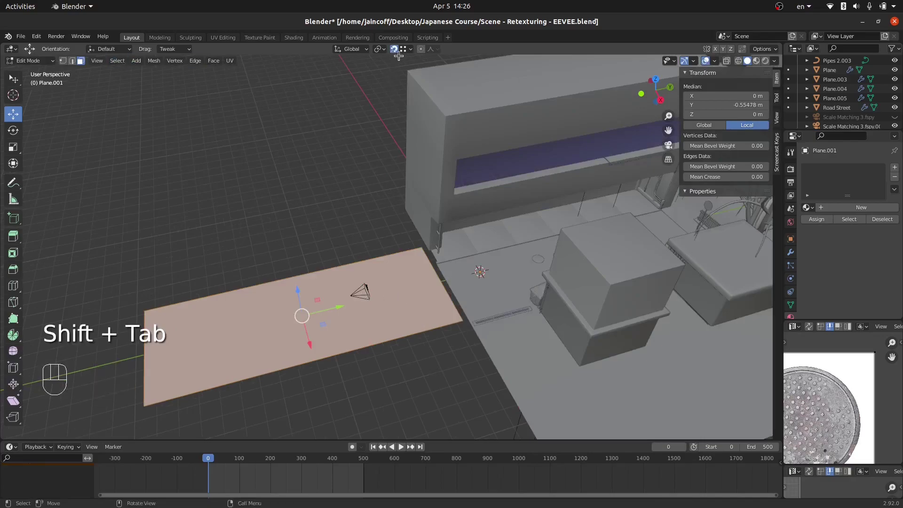
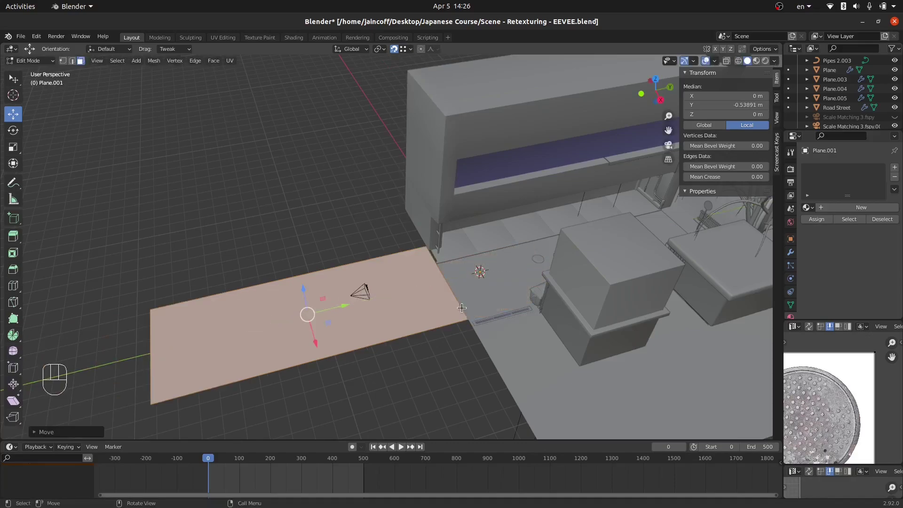
{"action": "key", "text": "Tab"}
{"action": "left_click_drag", "start_coordinate": [459, 300], "coordinate": [524, 268]}
{"action": "key", "text": "a"}
{"action": "key", "text": "KP_0"}
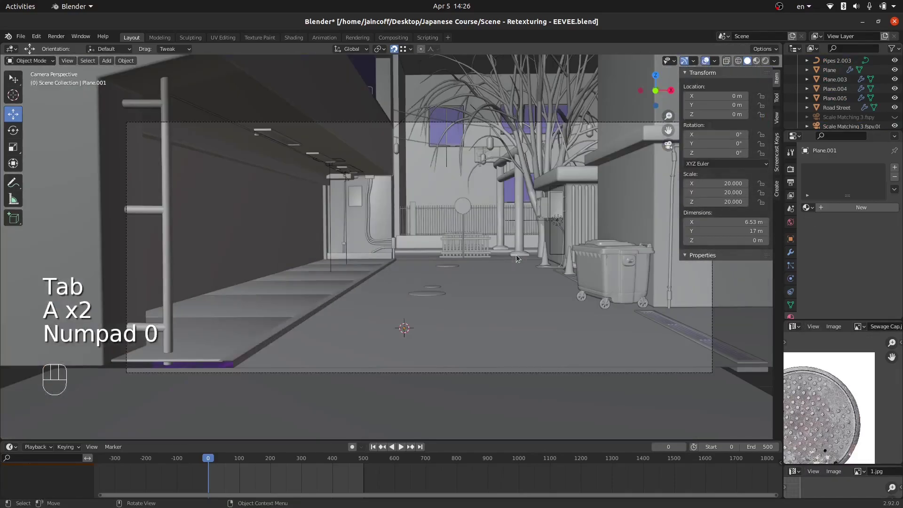
Step: With Auto Keying on, record a walk-navigation pass through the alley as camera keyframes to about frame 280
{"action": "key", "text": "n"}
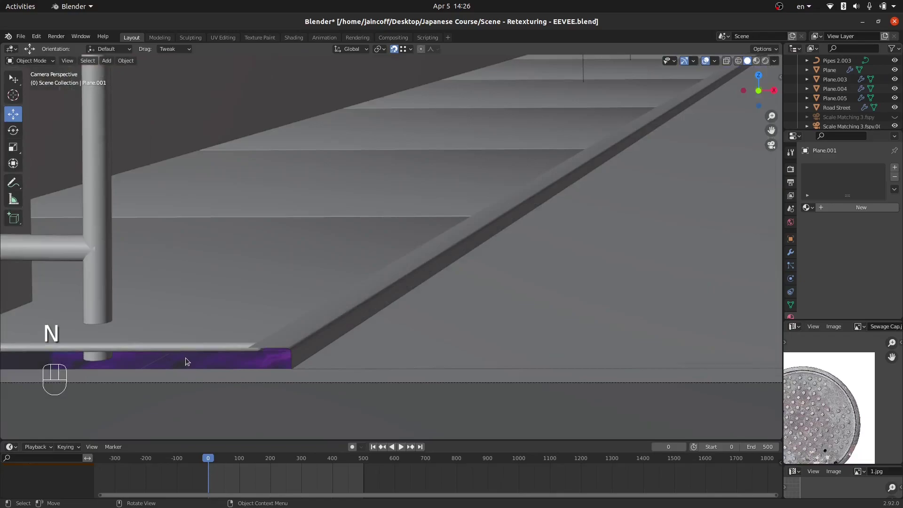
{"action": "middle_click", "coordinate": [423, 281]}
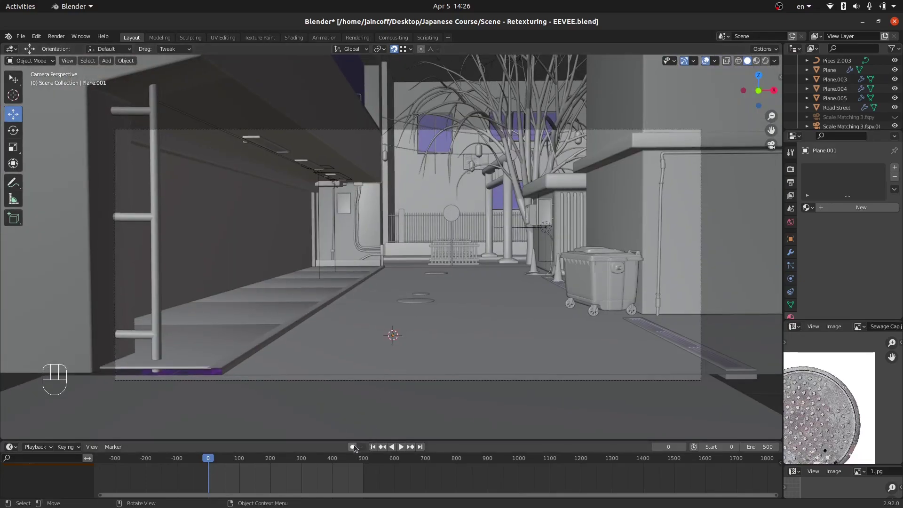
{"action": "left_click", "coordinate": [353, 445]}
{"action": "left_click", "coordinate": [402, 448]}
{"action": "key", "text": "shift+t"}
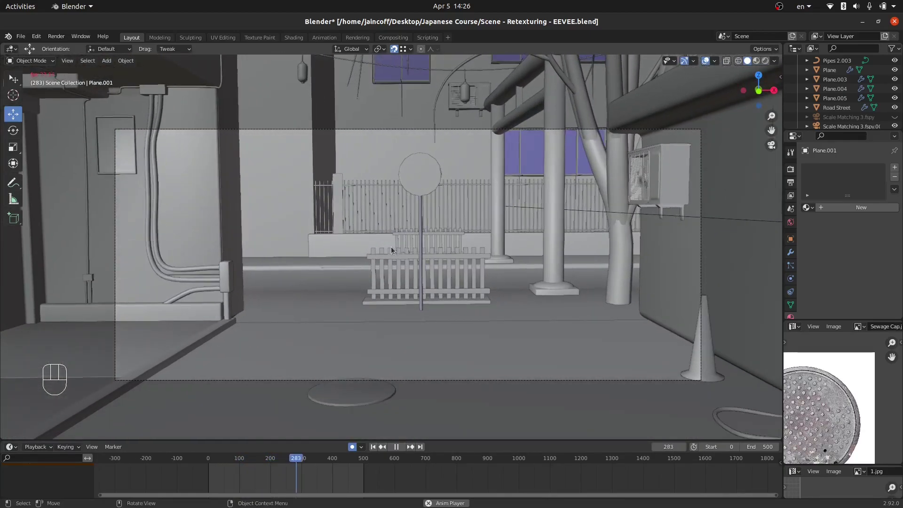
{"action": "left_click", "coordinate": [351, 446]}
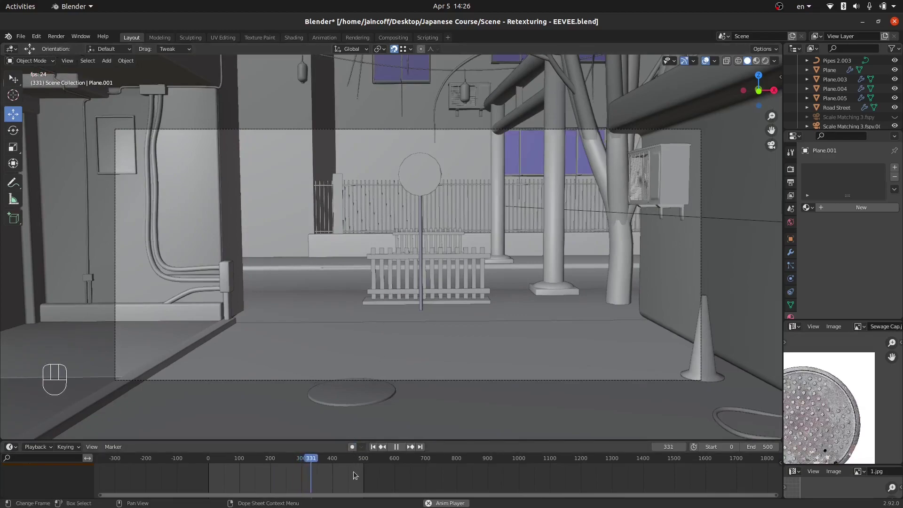
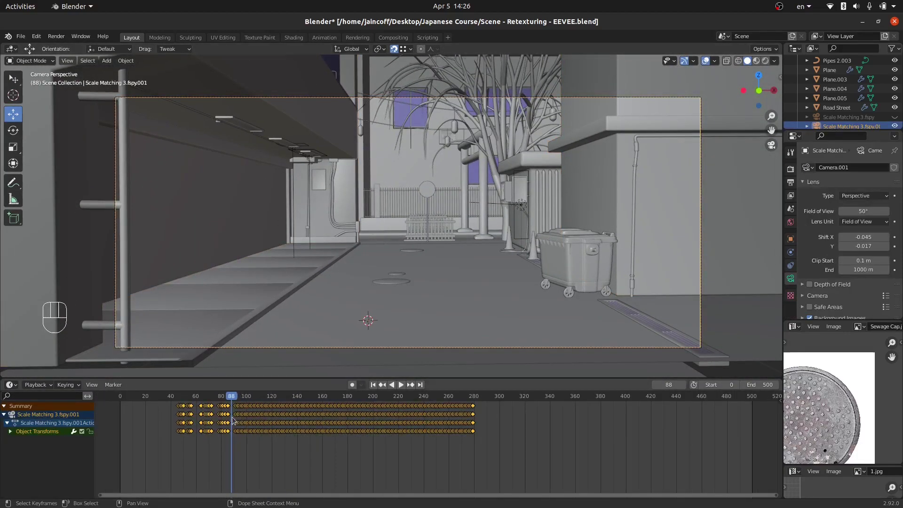
Step: Play back the recorded walk and set the animation start to frame 90
{"action": "left_click_drag", "start_coordinate": [200, 428], "coordinate": [178, 431]}
{"action": "key", "text": "space"}
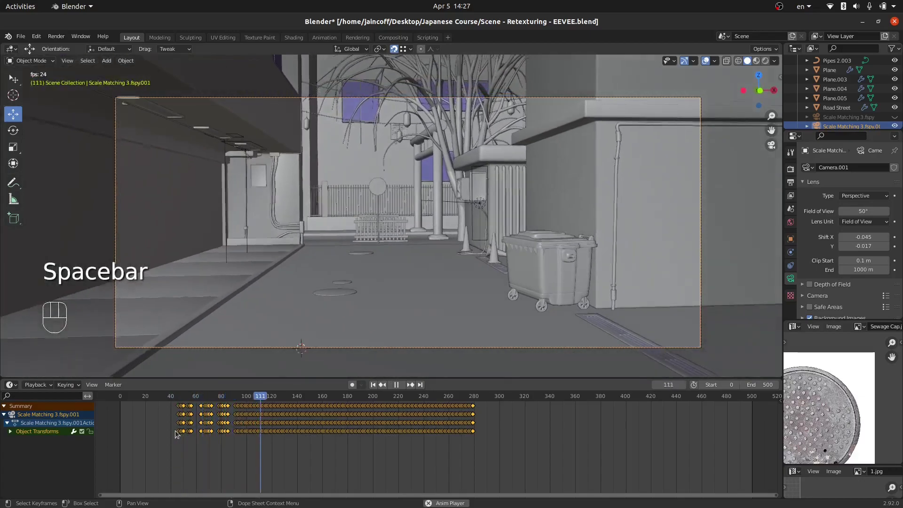
{"action": "key", "text": "space"}
{"action": "left_click_drag", "start_coordinate": [257, 415], "coordinate": [237, 412]}
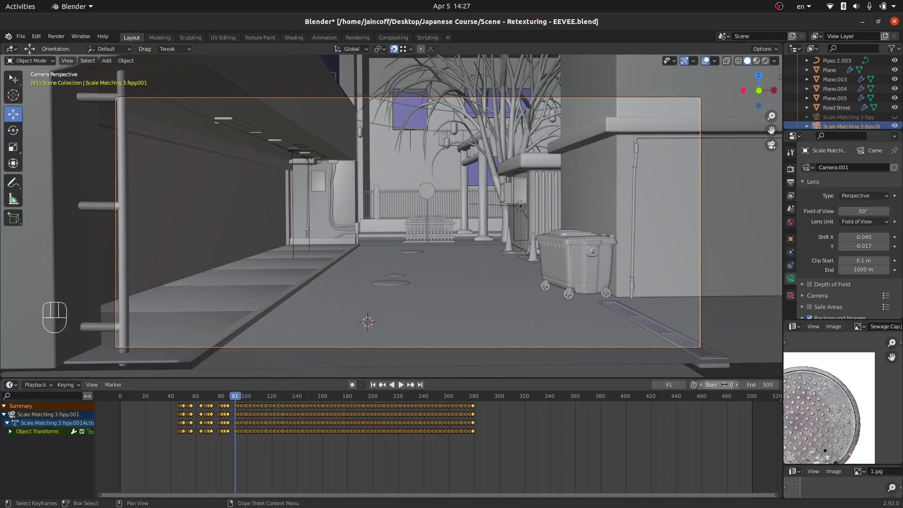
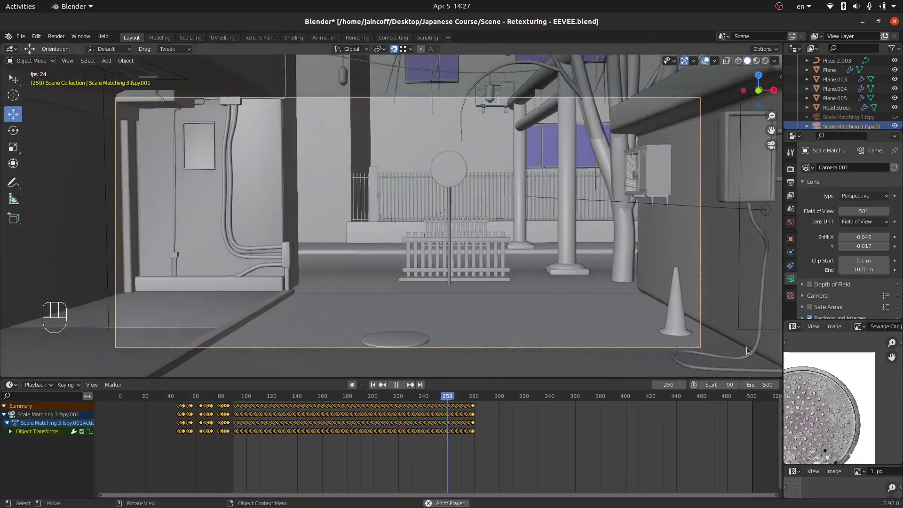
{"action": "key", "text": "space"}
Step: Set the camera's Location Z to 1.6 m, play to check, and return to frame 90
{"action": "left_click_drag", "start_coordinate": [358, 434], "coordinate": [342, 431]}
{"action": "left_click_drag", "start_coordinate": [341, 430], "coordinate": [285, 426]}
{"action": "left_click", "coordinate": [285, 425]}
{"action": "key", "text": "n"}
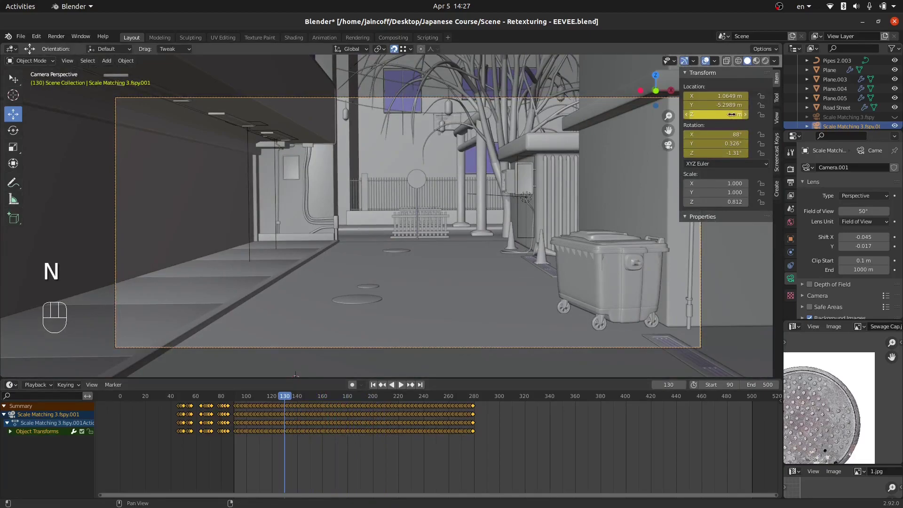
{"action": "left_click_drag", "start_coordinate": [268, 430], "coordinate": [237, 427]}
{"action": "key", "text": "space"}
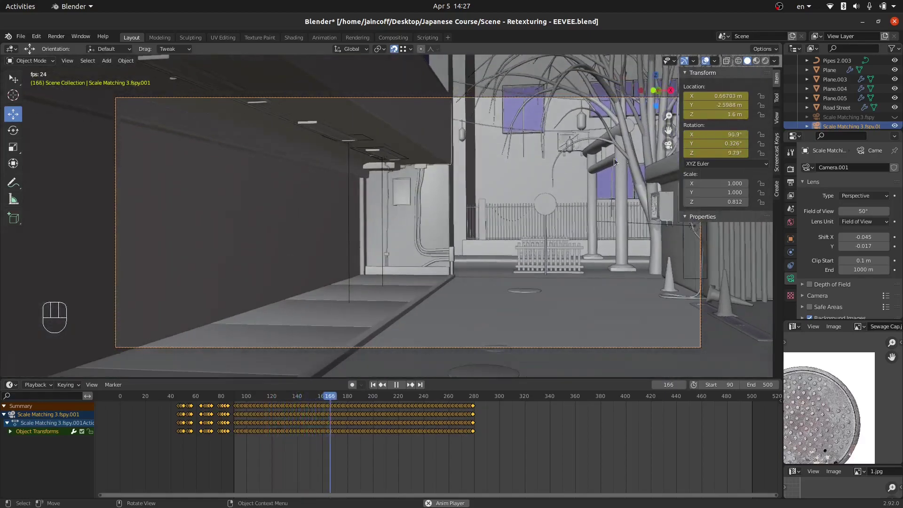
{"action": "key", "text": "space"}
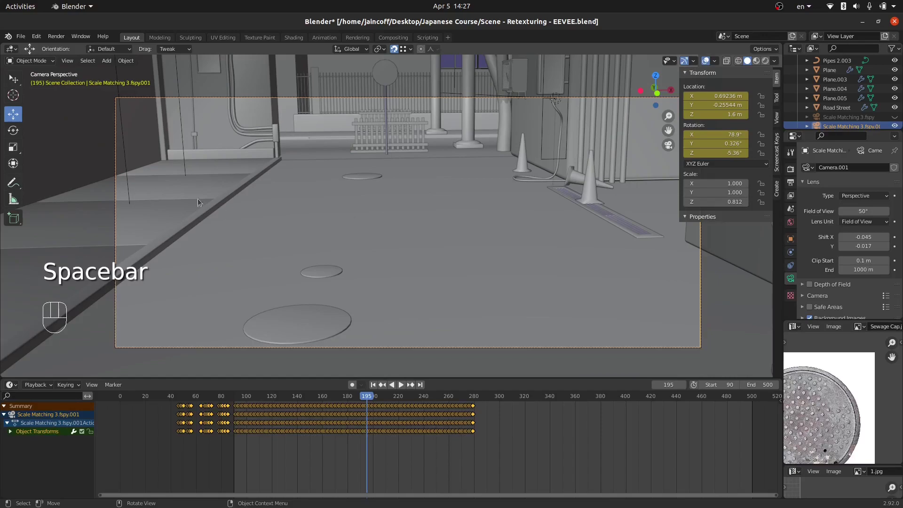
{"action": "left_click_drag", "start_coordinate": [261, 446], "coordinate": [235, 441]}
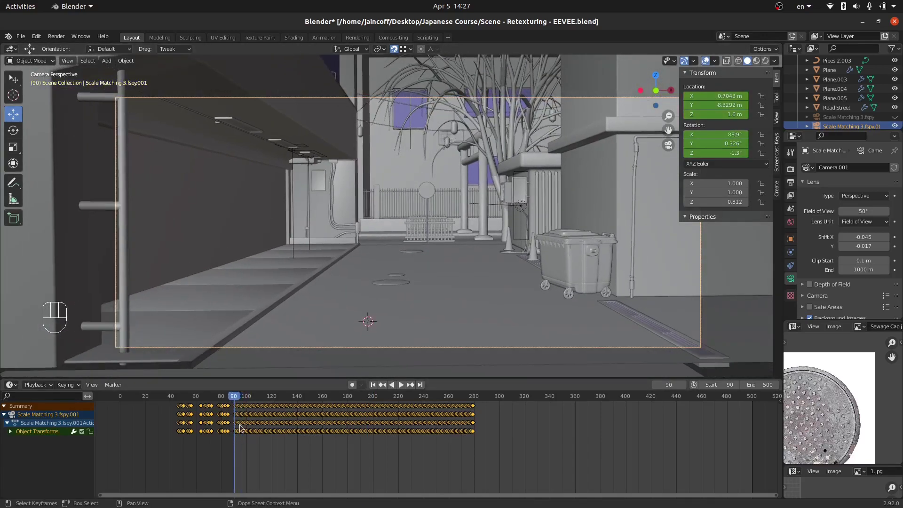
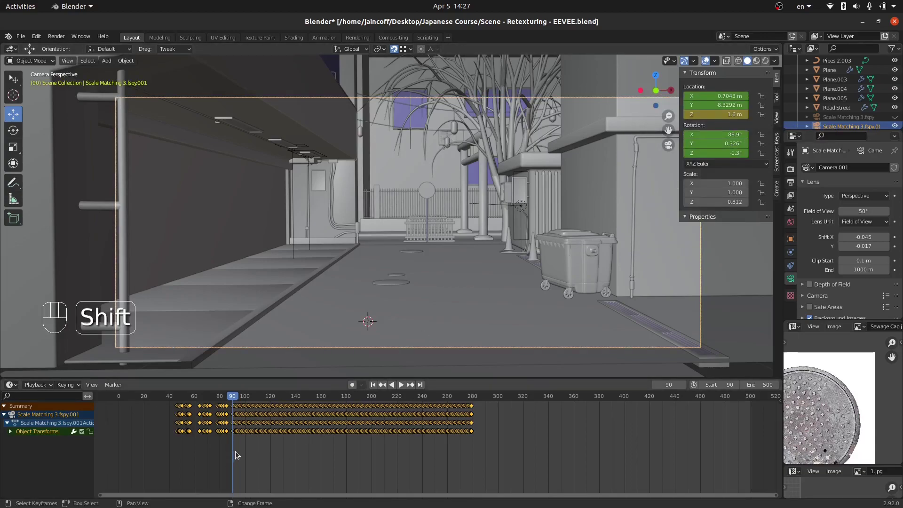
Step: Key Z 1.6 m at frame 90 and 1.7 m at frame 110, then move to frame 120
{"action": "left_click_drag", "start_coordinate": [233, 452], "coordinate": [258, 454]}
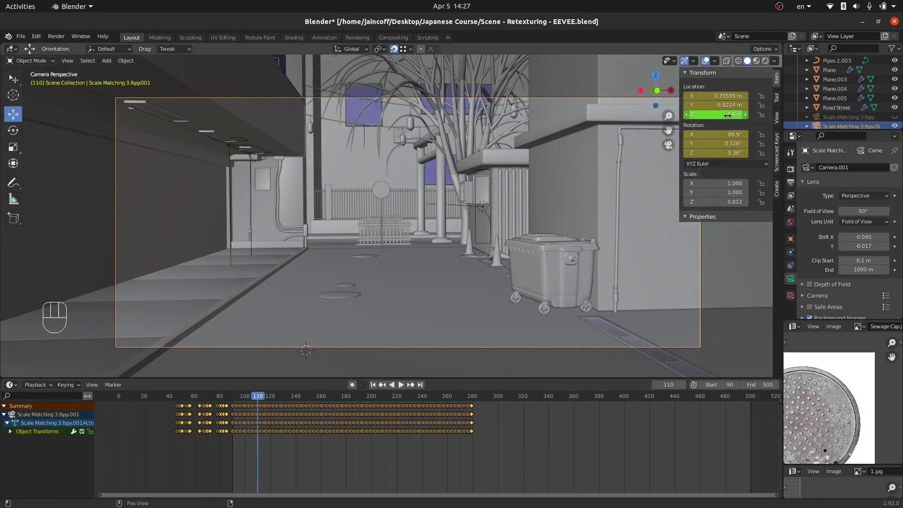
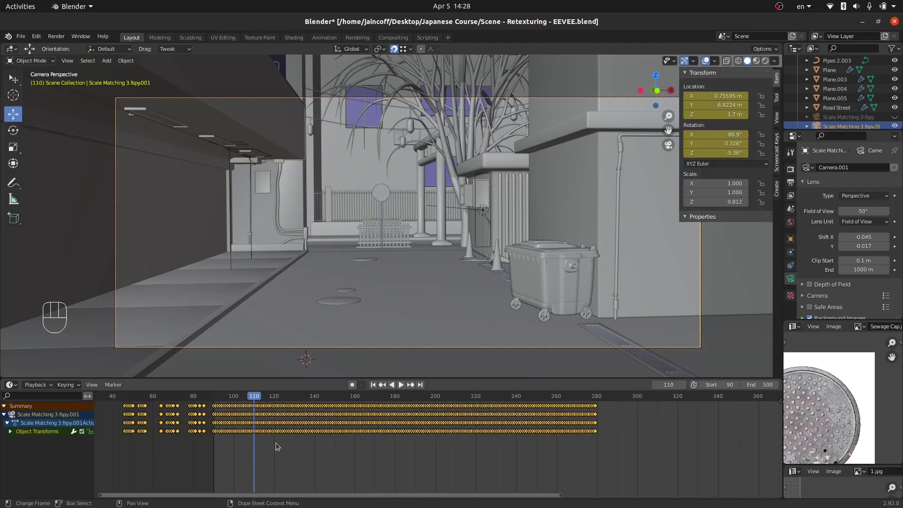
{"action": "left_click_drag", "start_coordinate": [261, 461], "coordinate": [274, 466]}
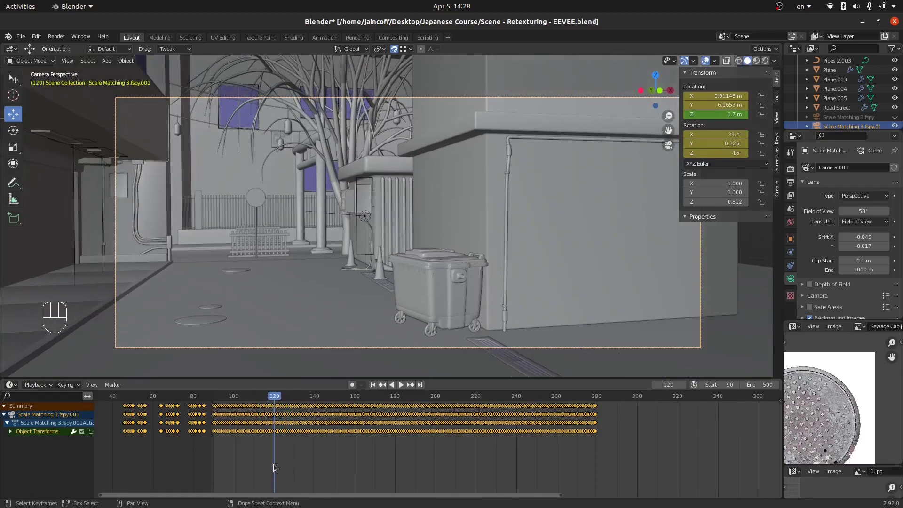
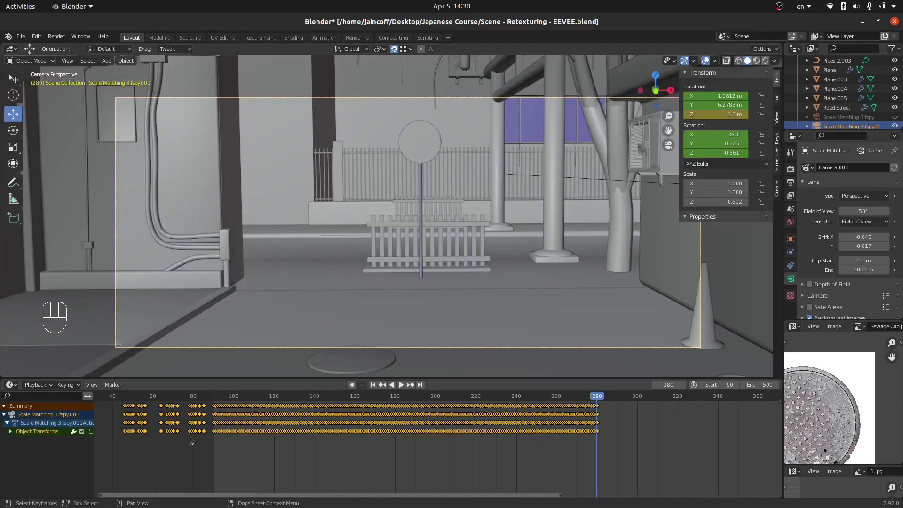
{"action": "left_click", "coordinate": [215, 441]}
{"action": "key", "text": "space"}
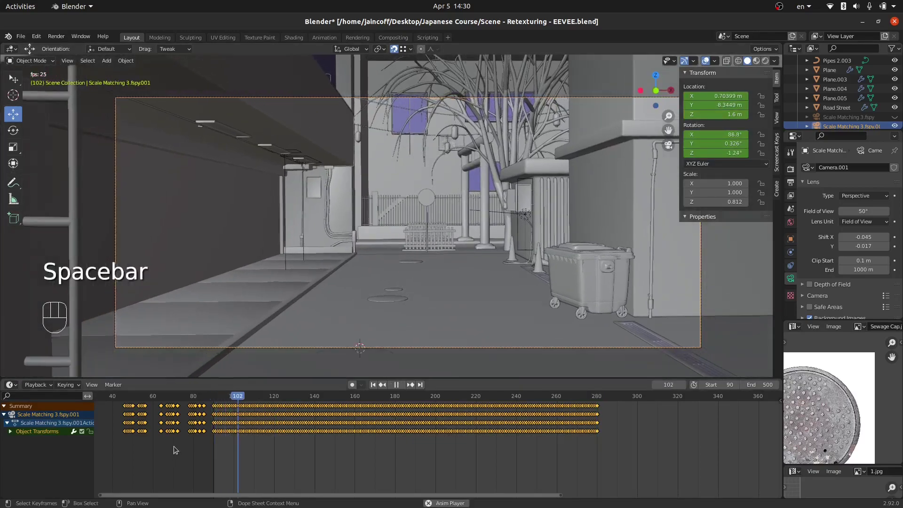